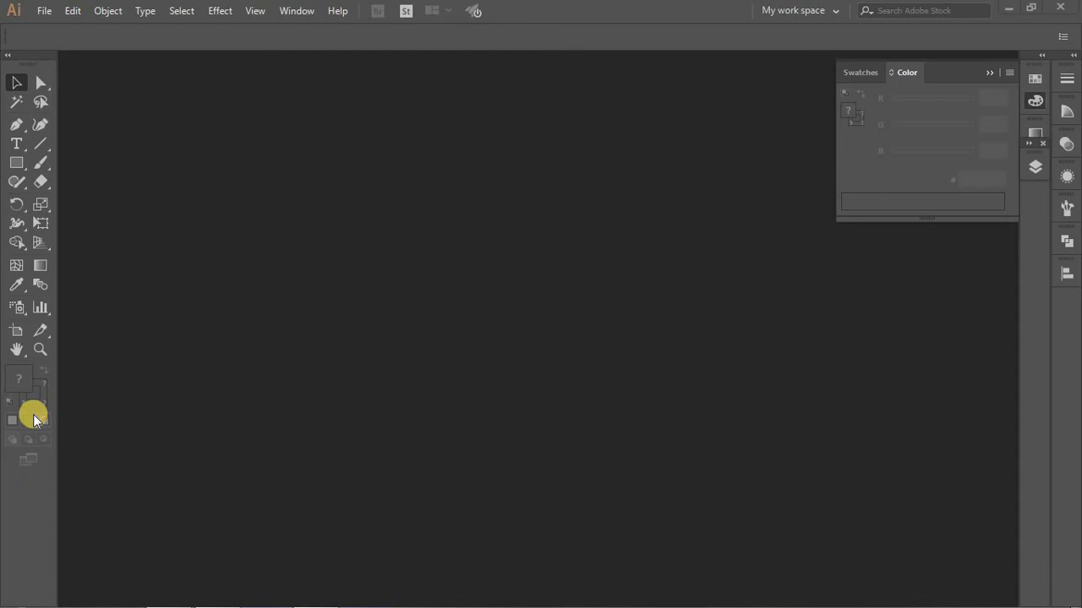
Create a new blank document from the File menu
click(62, 20)
click(50, 23)
click(61, 39)
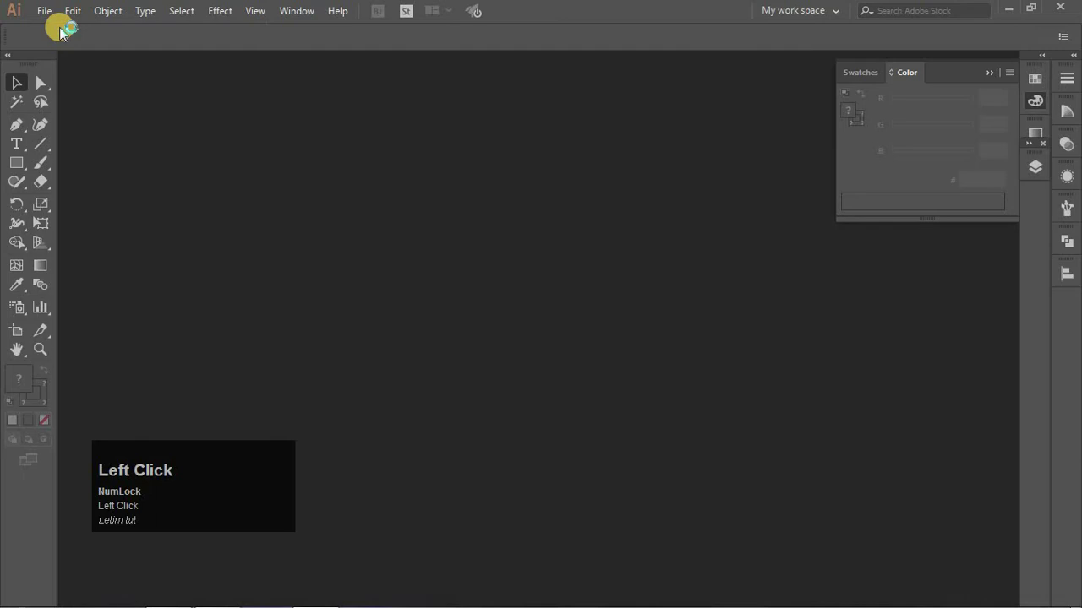
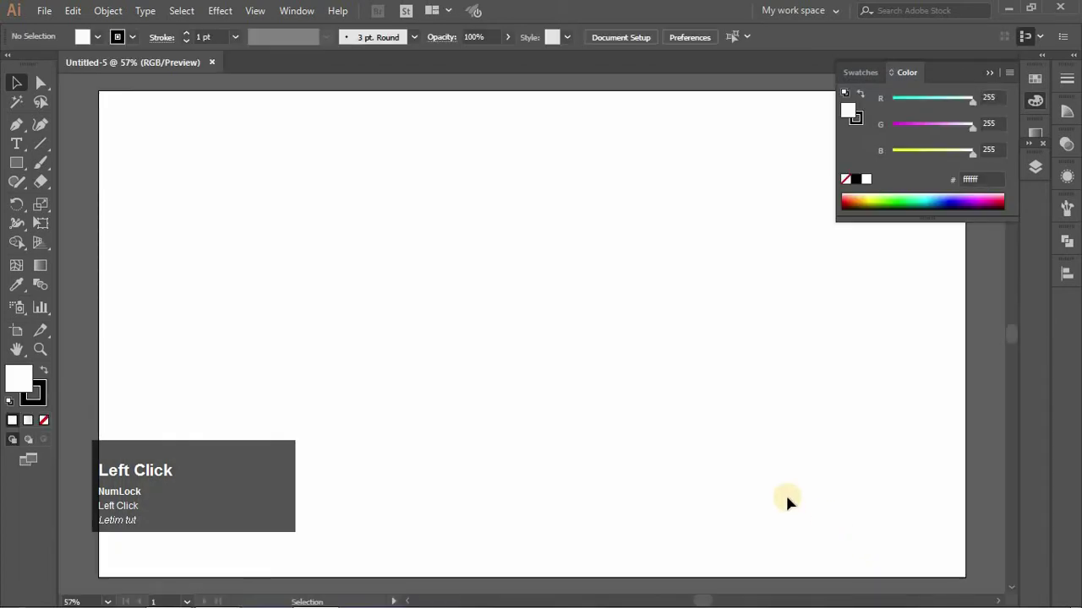
Draw a wide road rectangle filled dark grey #565555 with no stroke, then zoom in on it
click(27, 177)
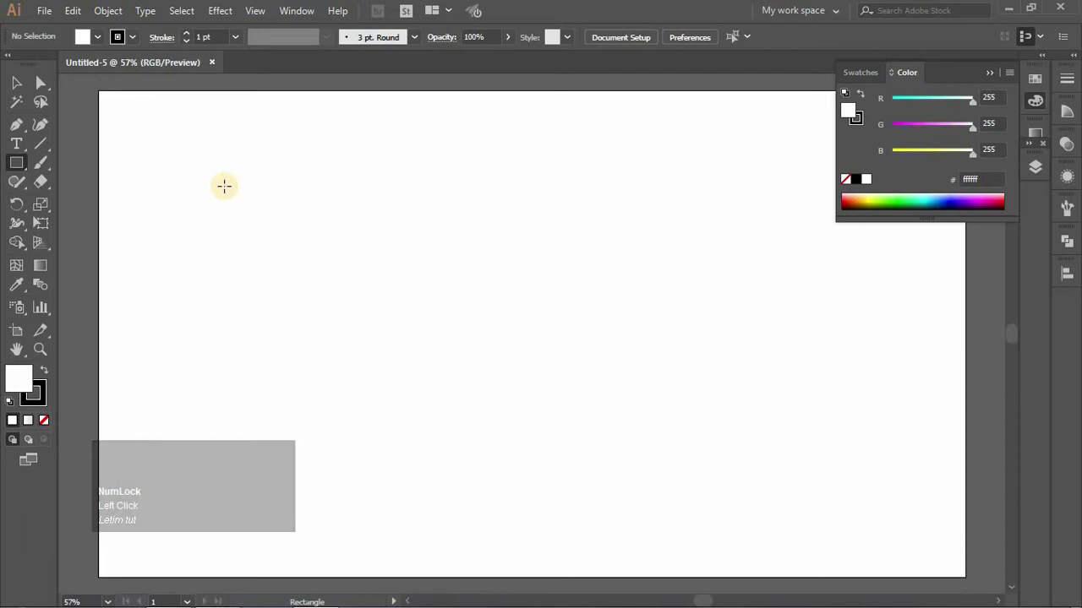
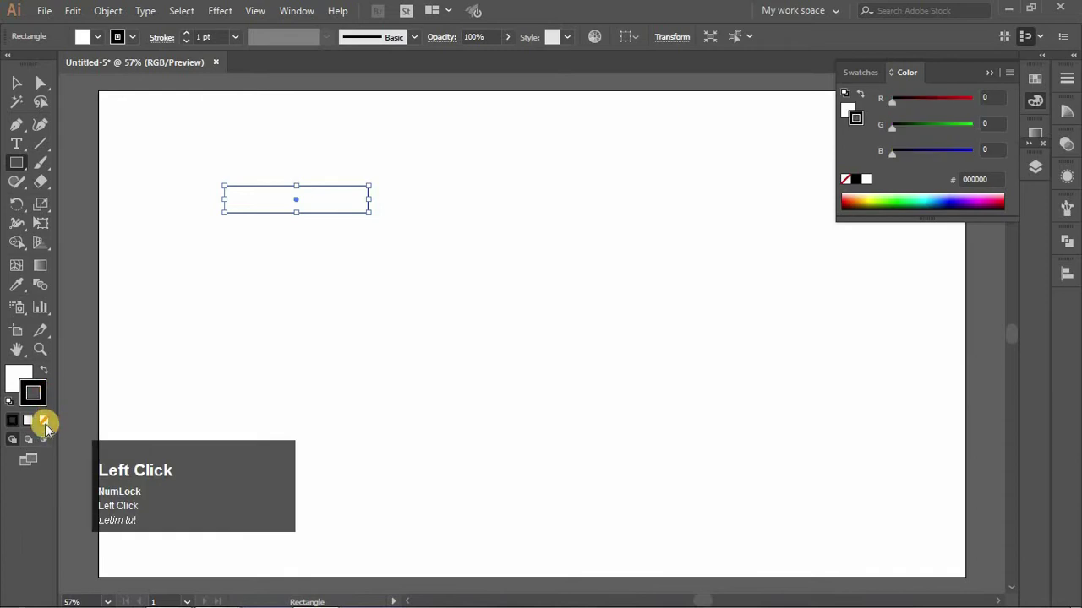
click(48, 426)
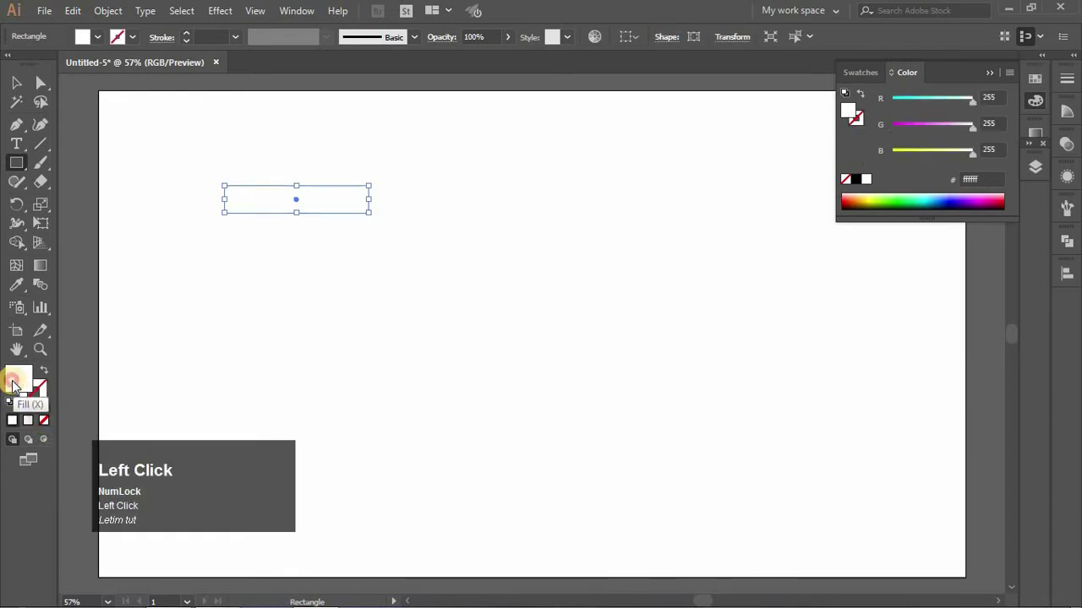
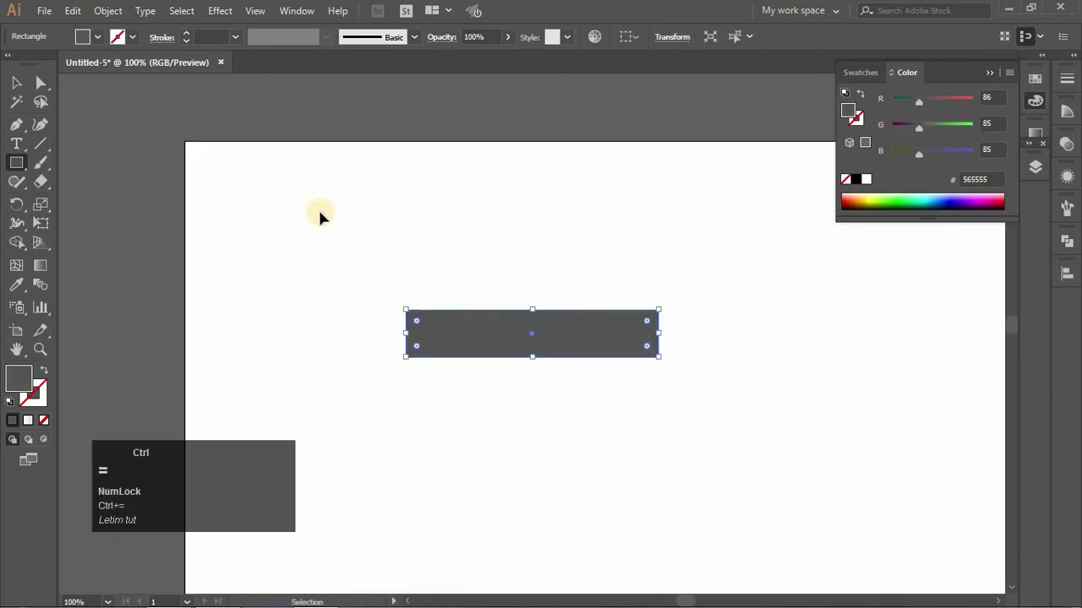
key(space)
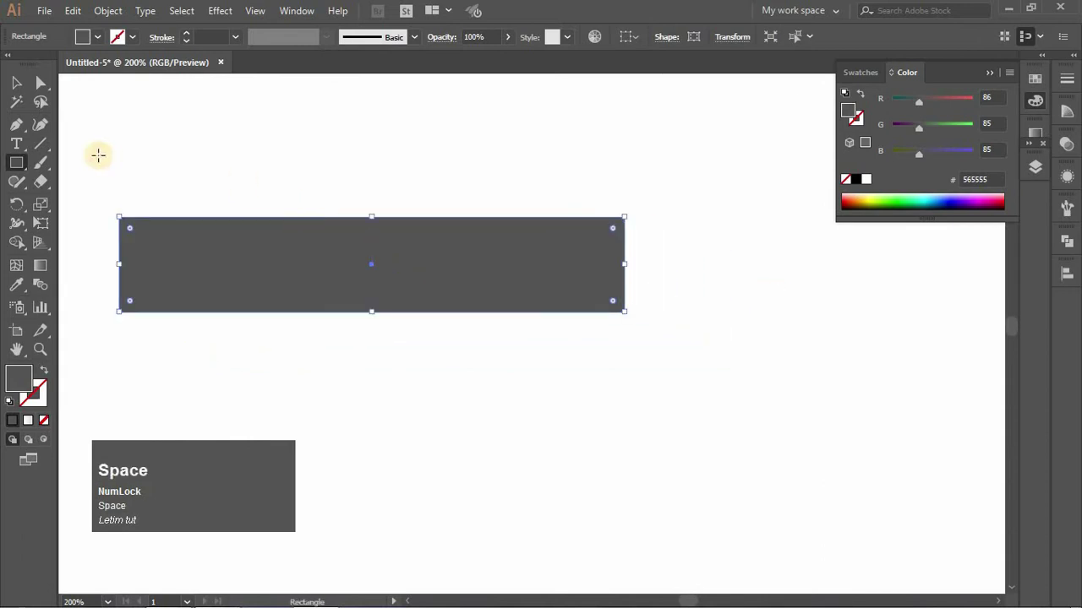
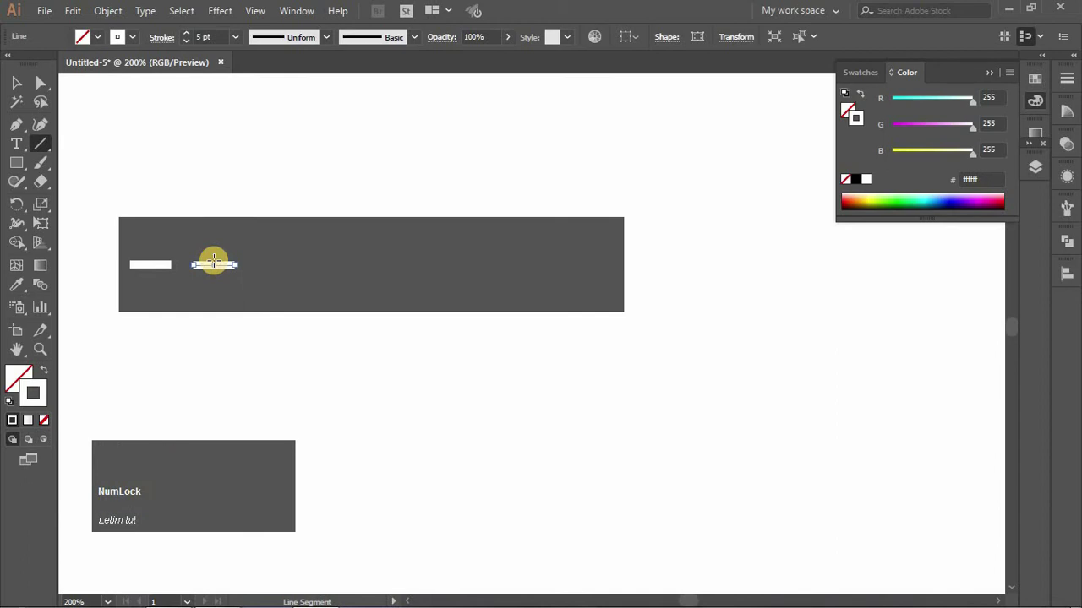
Duplicate the white 5 pt dash with Ctrl+D until eight dashes run across the road
key(ctrl+d)
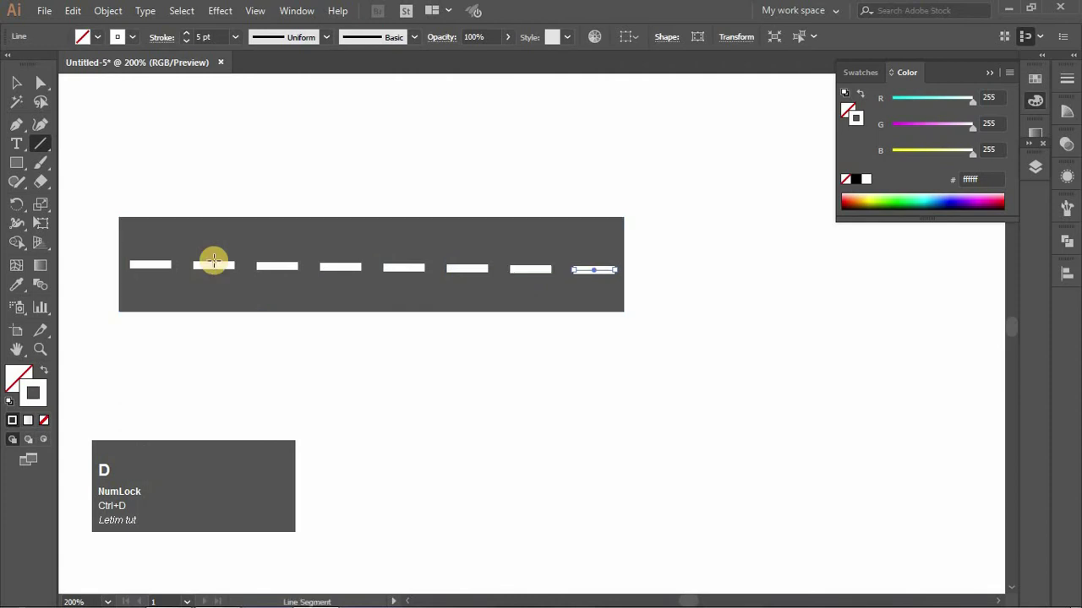
click(165, 223)
Select all the white dashes, align them on one horizontal center, and group them
drag(636, 372, 439, 236)
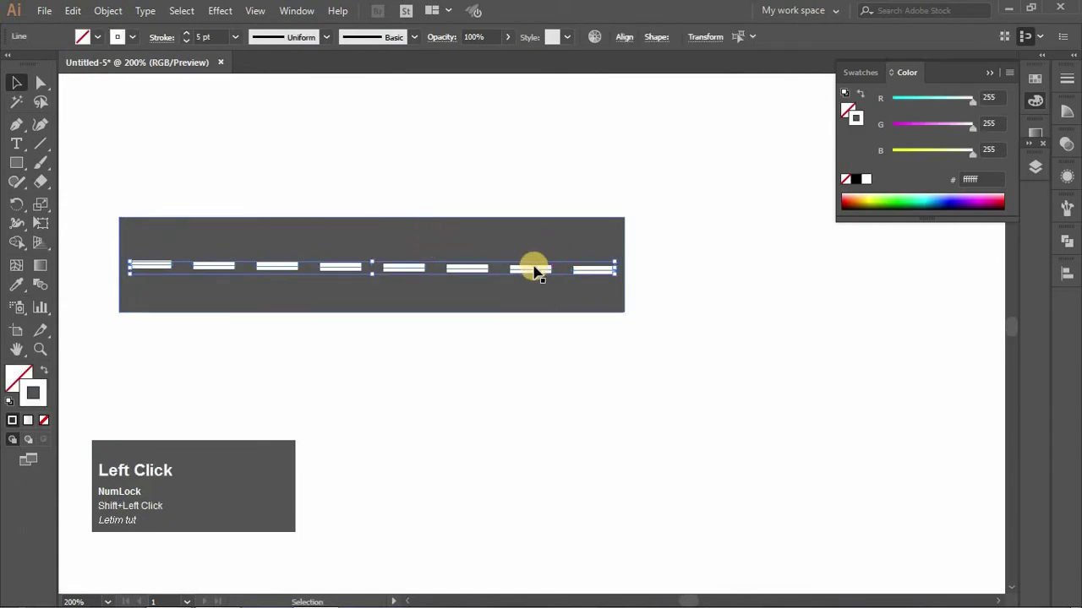
click(633, 47)
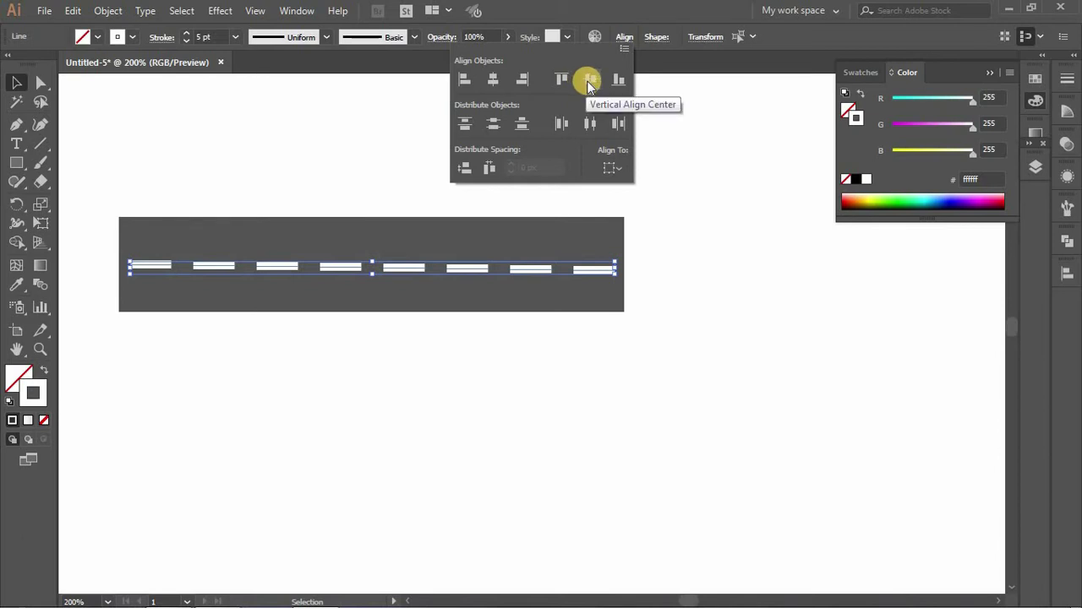
click(598, 89)
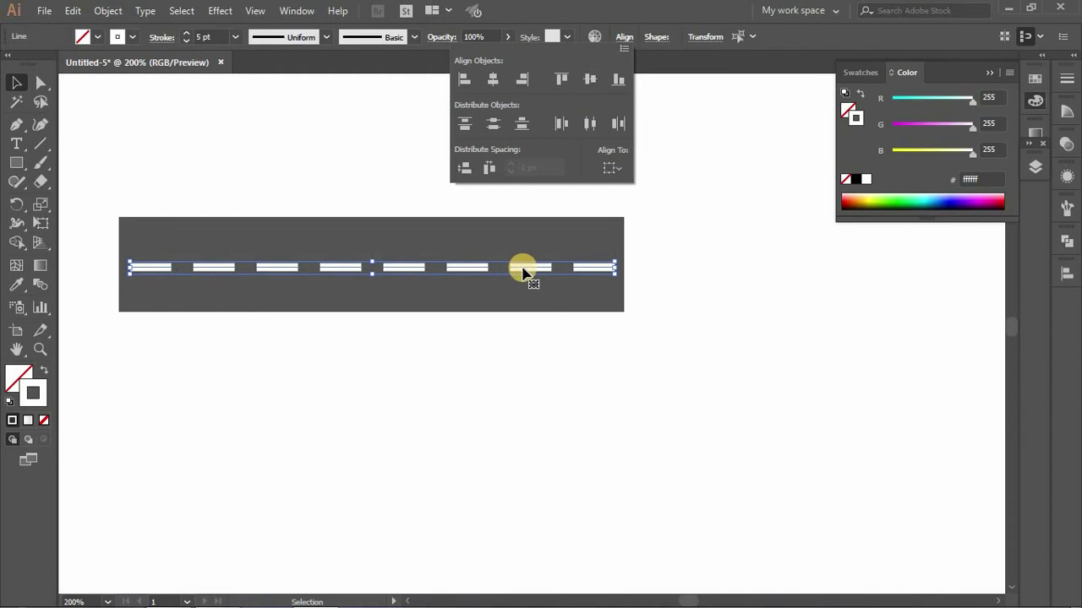
right_click(527, 269)
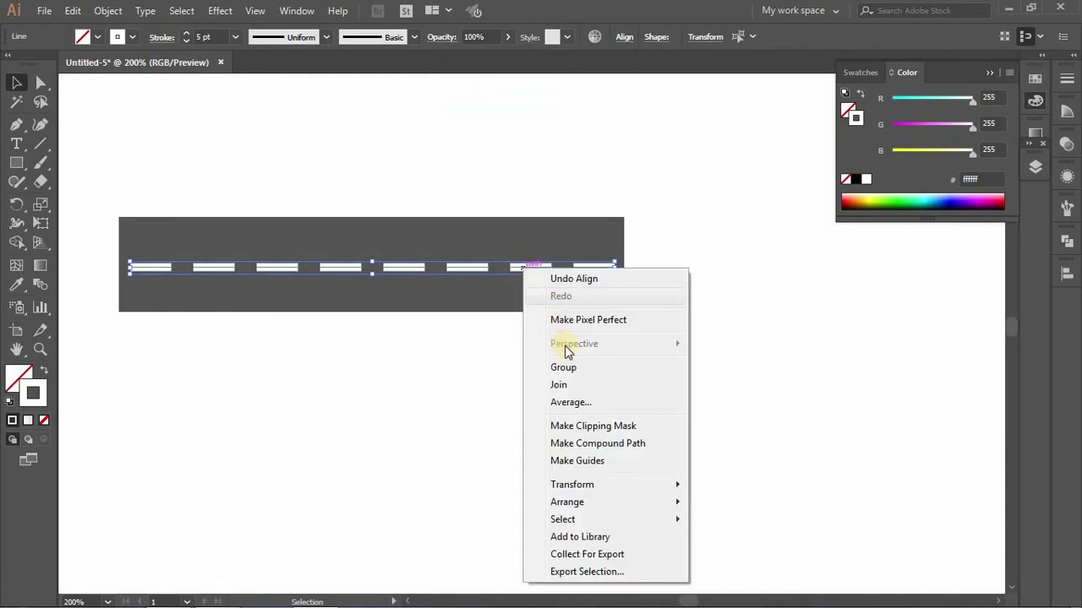
click(576, 367)
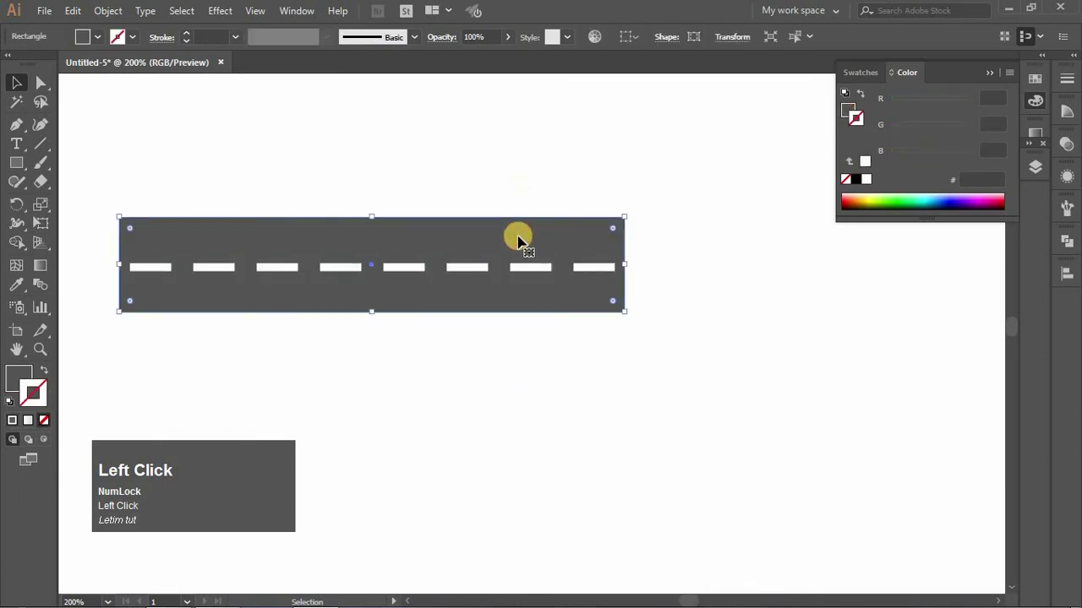
Group the dashes with the road rectangle, then ungroup the road artwork again
right_click(536, 303)
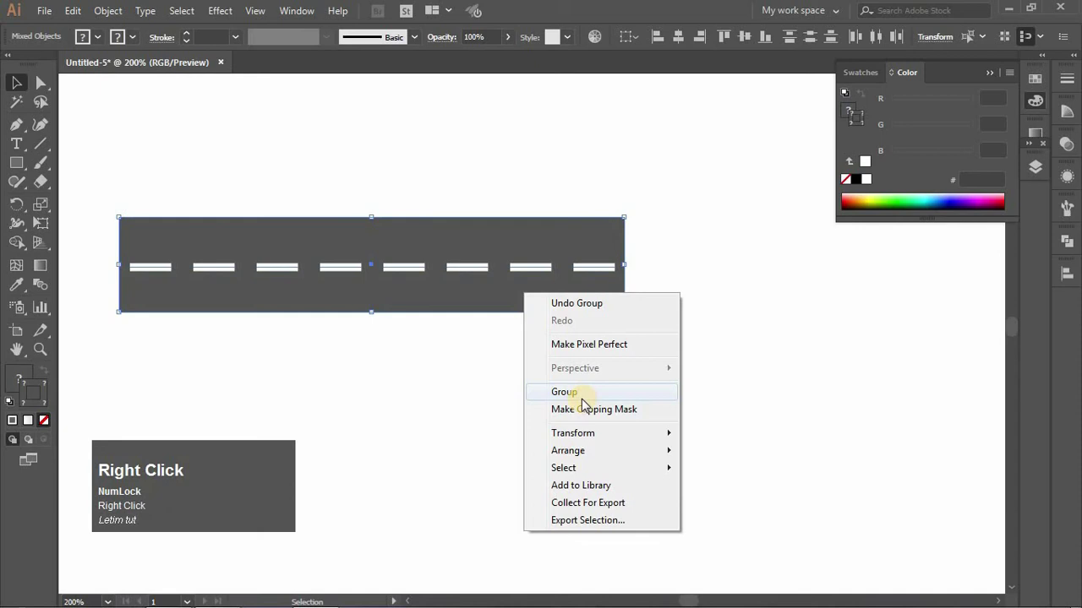
click(584, 398)
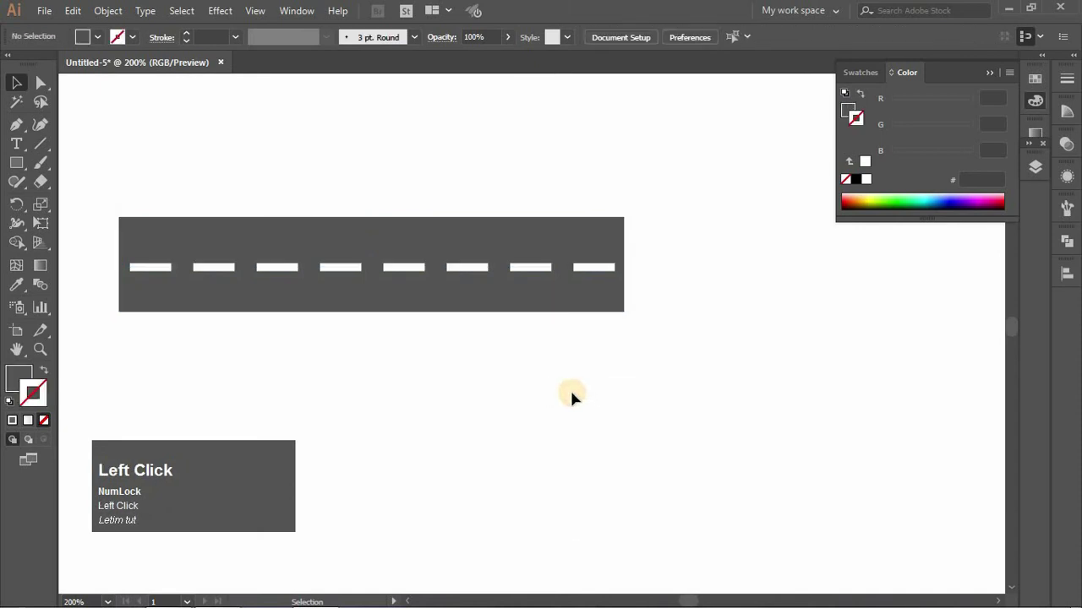
right_click(526, 296)
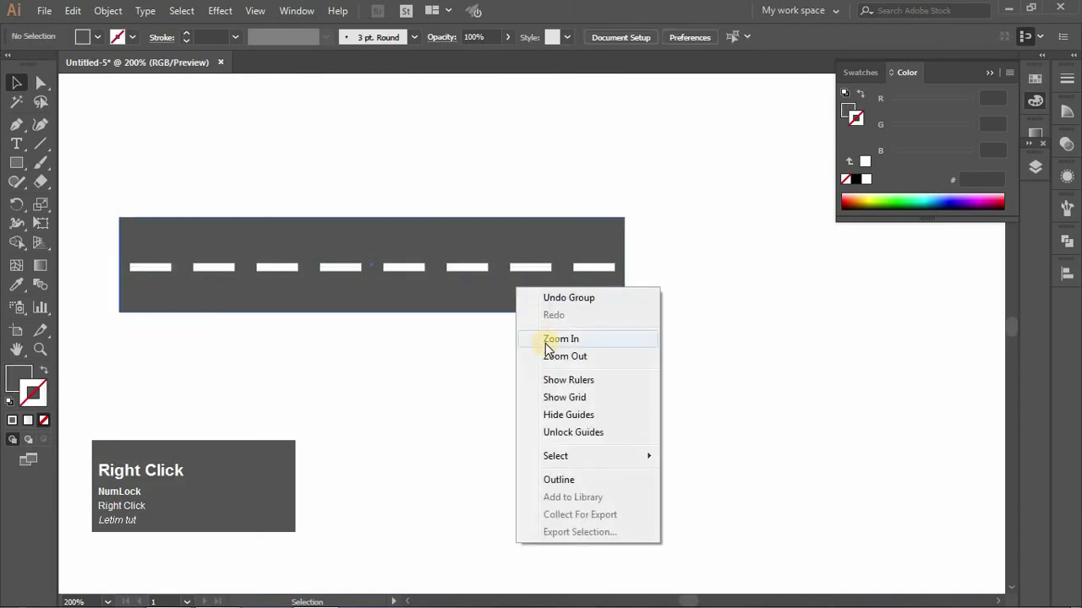
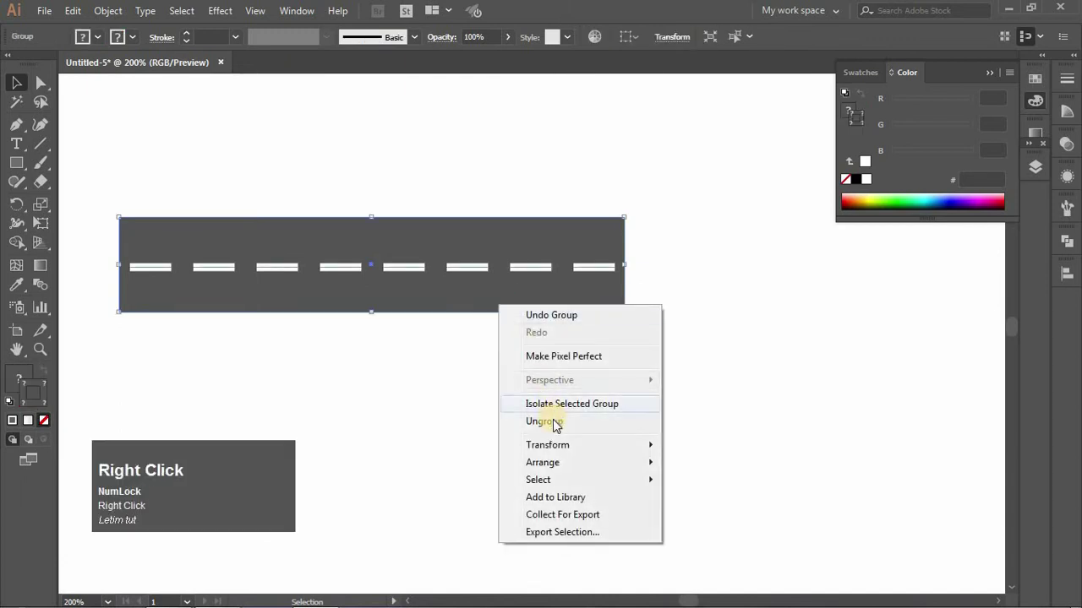
click(550, 410)
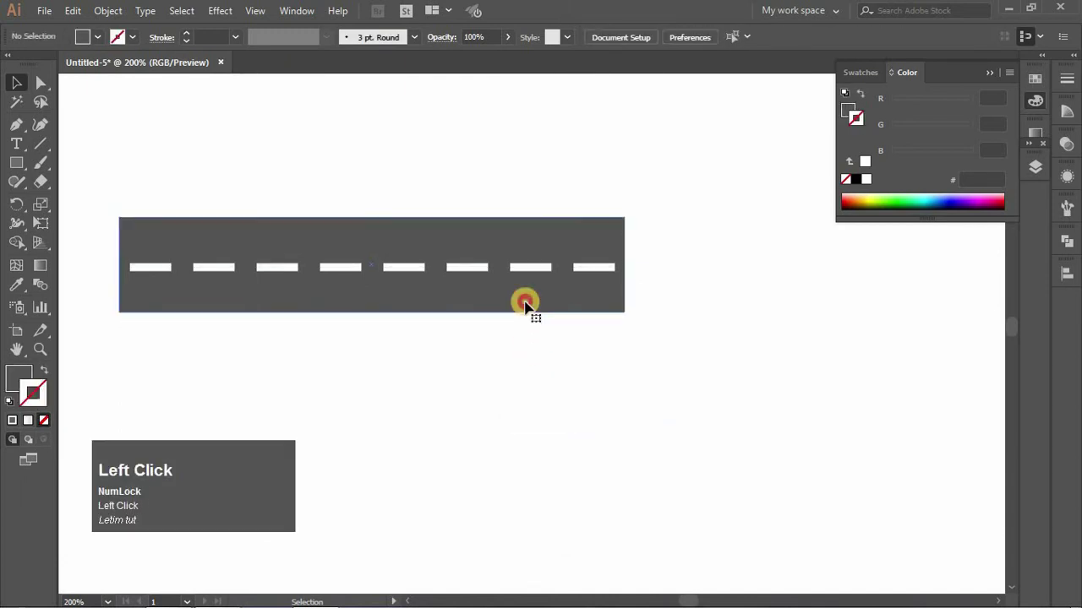
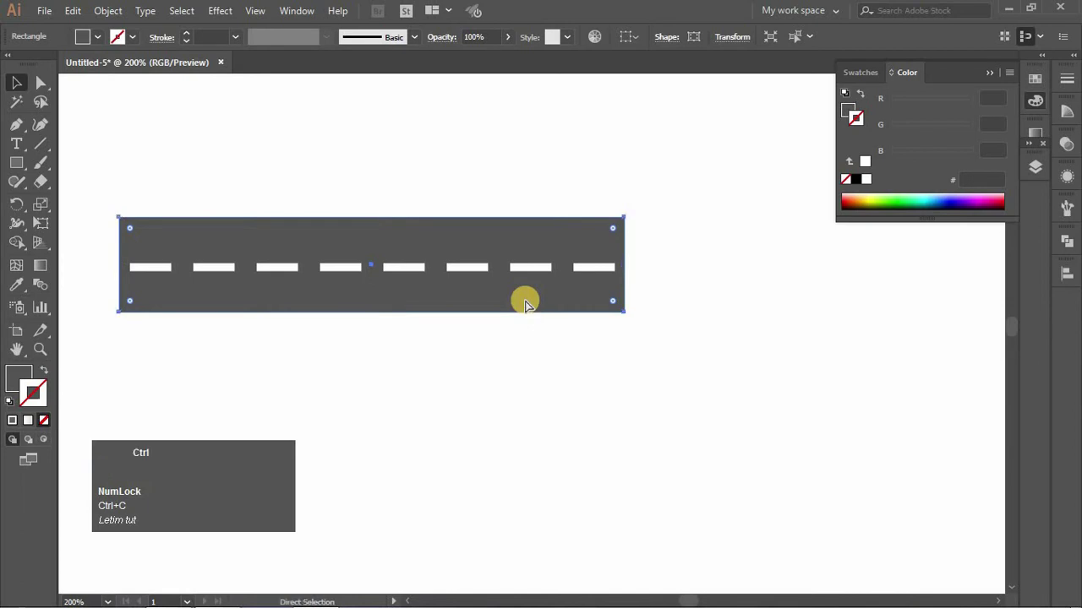
Paste the edge strip in front with Ctrl+F to darken the road's top and bottom edges
key(ctrl+f)
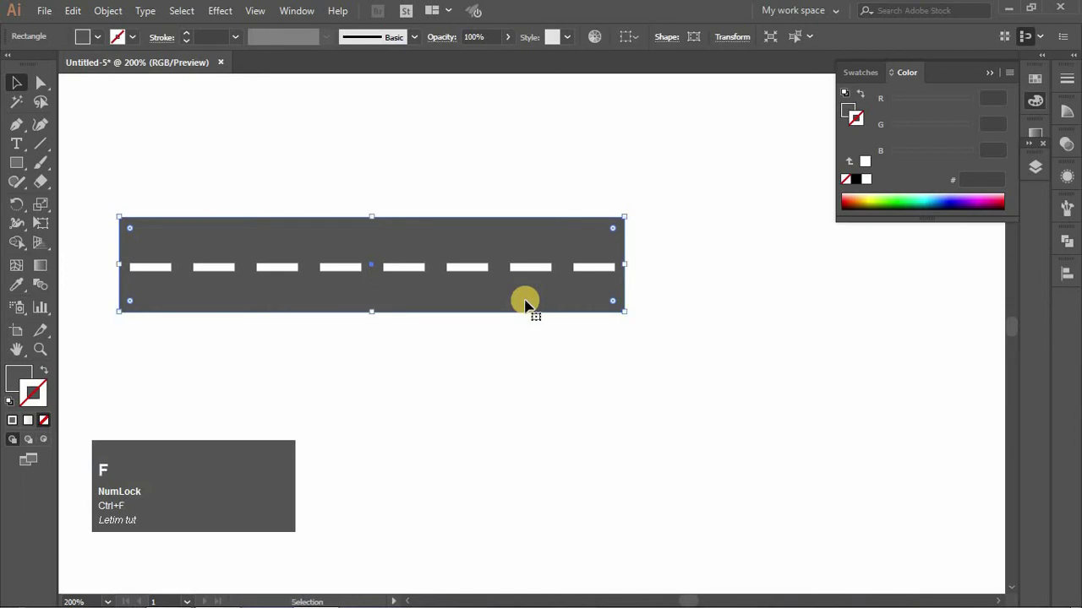
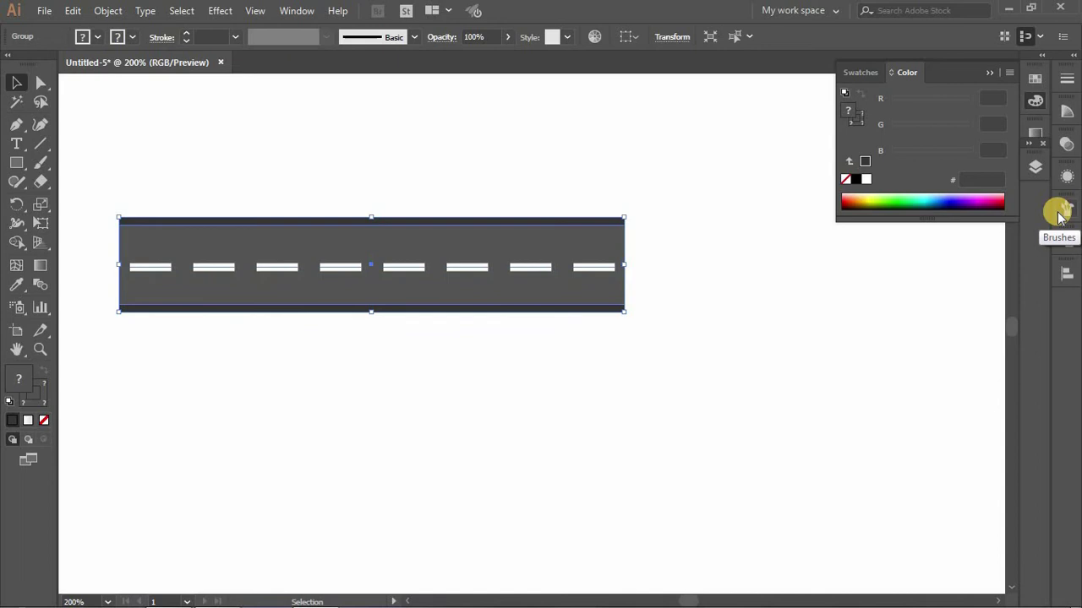
Drag the road group into the Brushes panel as a Pattern Brush with Tints and Shades colorization
click(1062, 218)
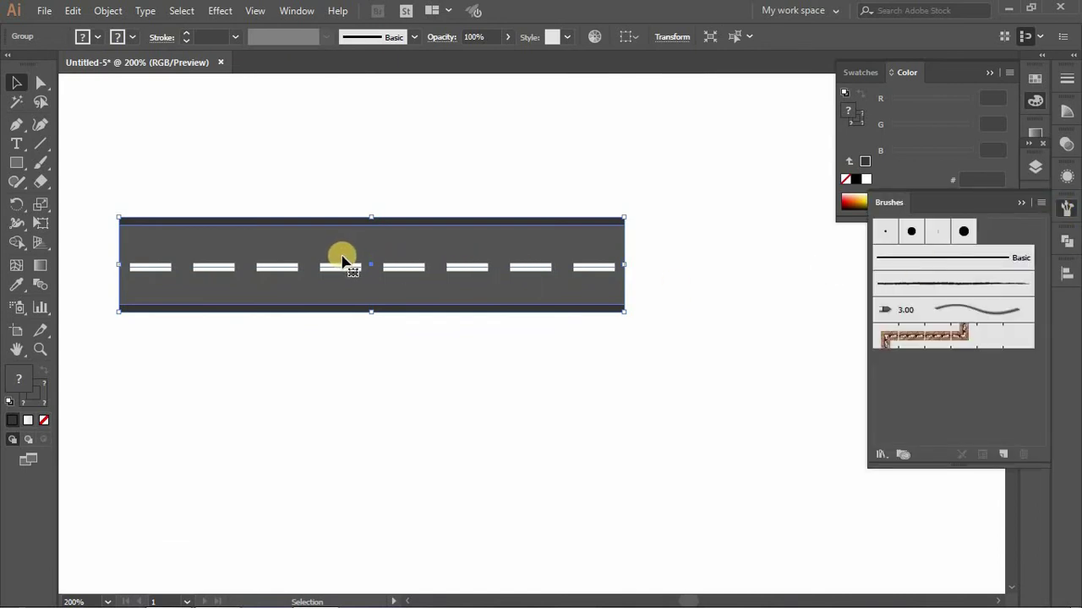
drag(346, 256, 349, 278)
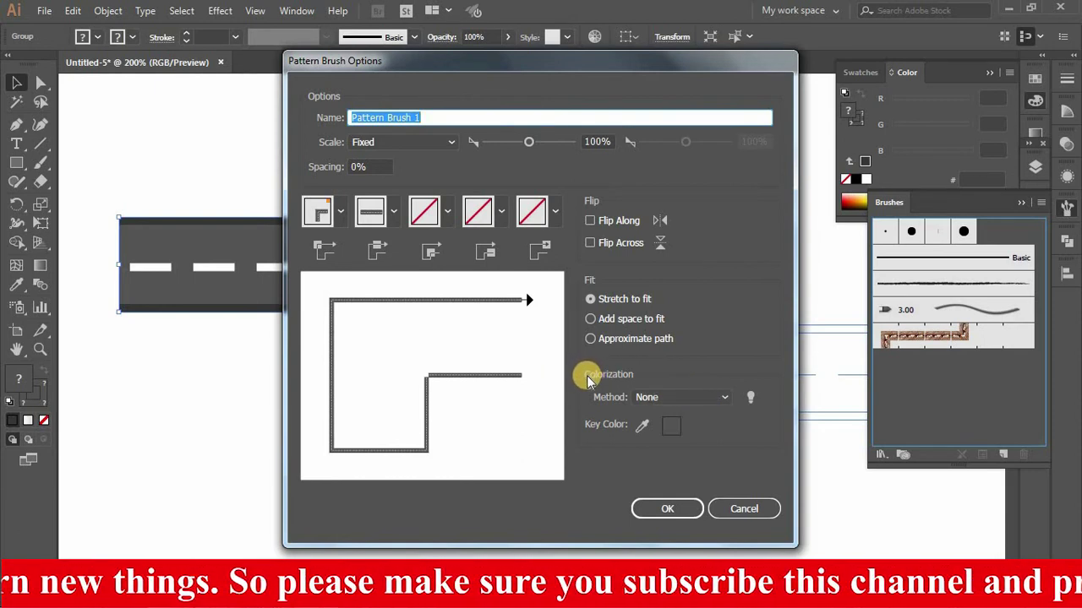
click(658, 384)
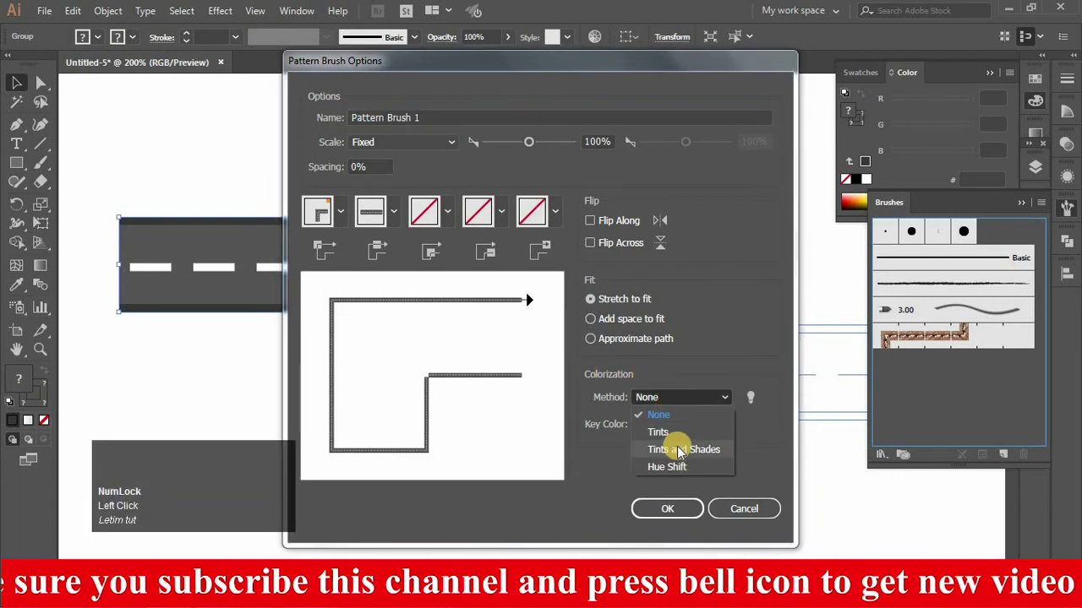
click(688, 455)
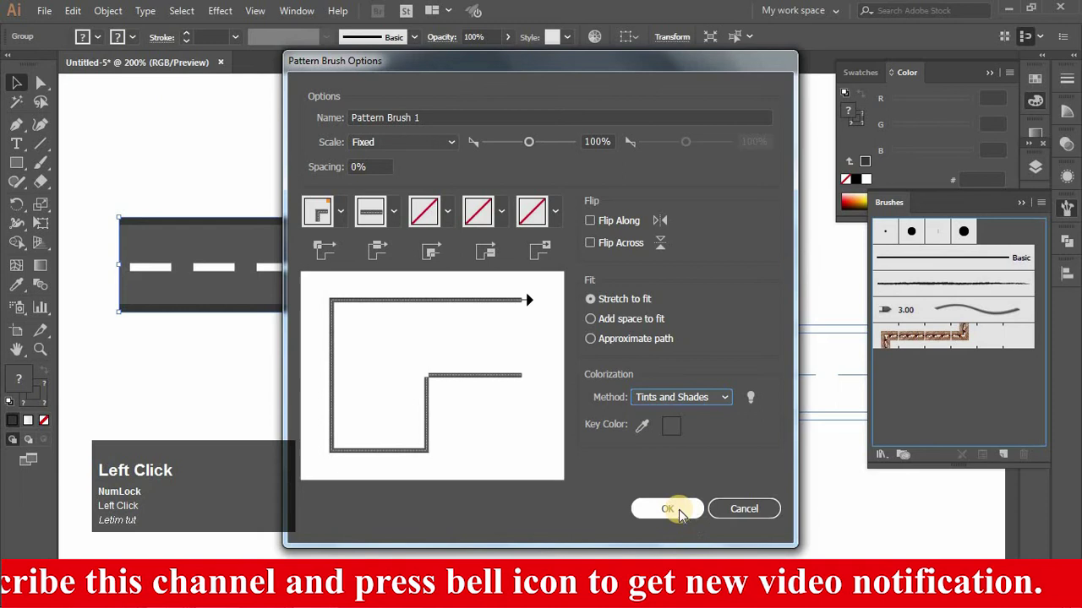
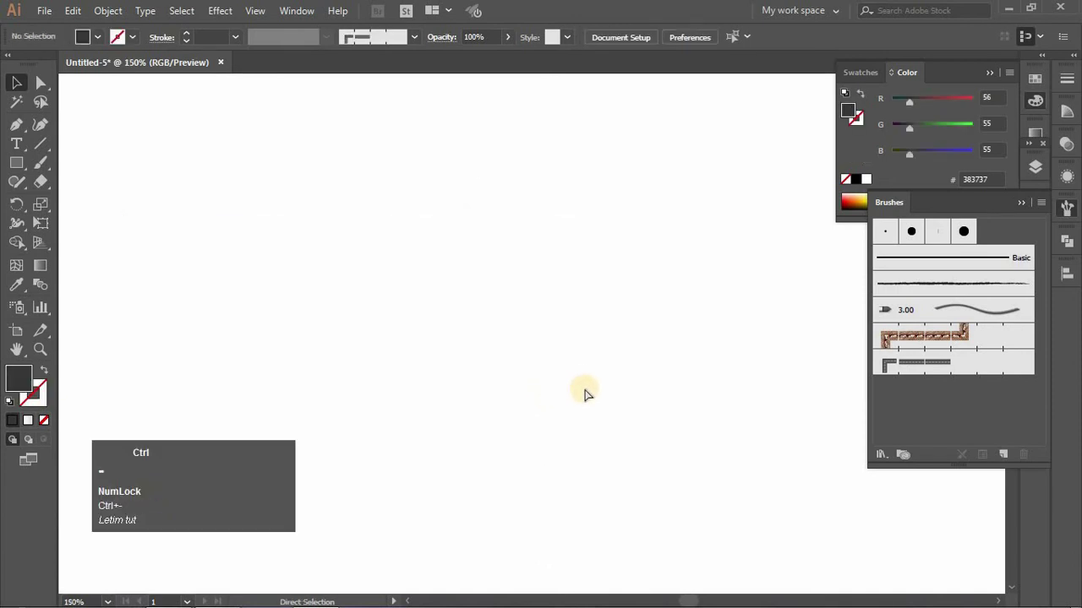
Paint a long looping curvy road across the page with the new road pattern brush
key(ctrl+=)
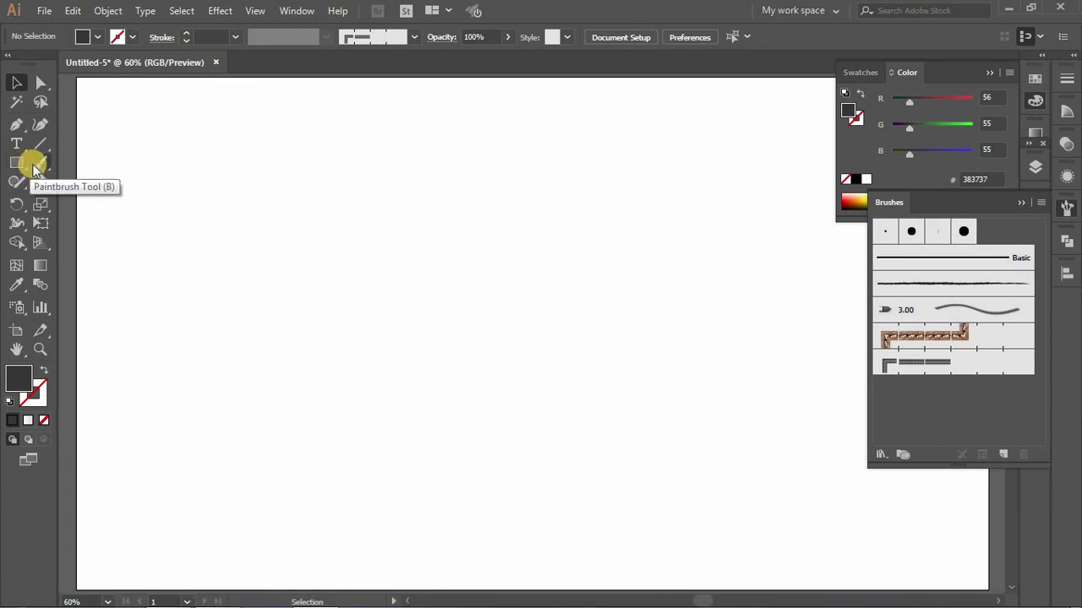
click(40, 171)
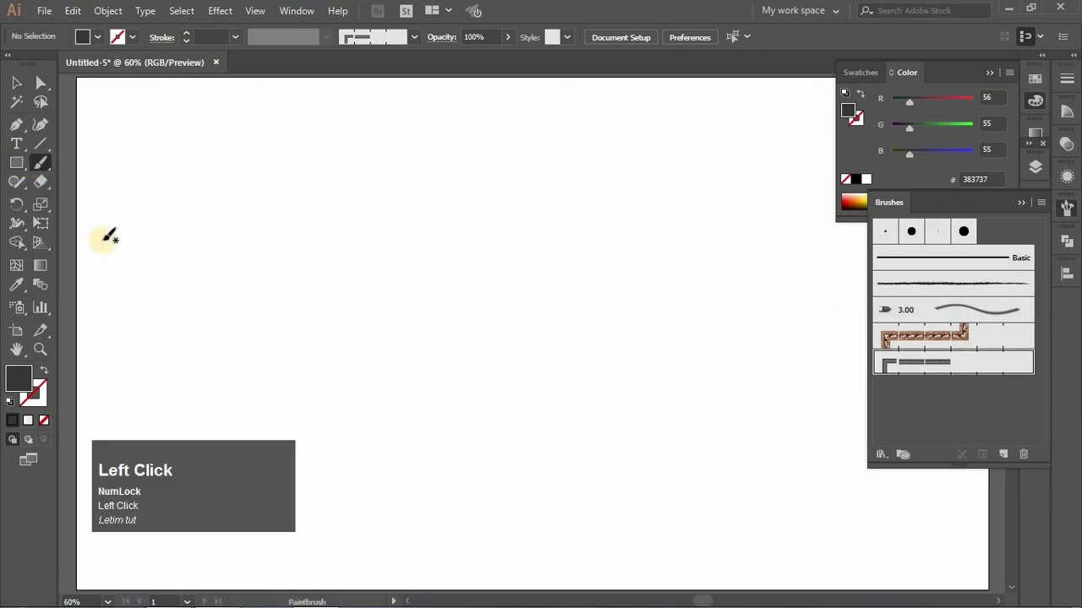
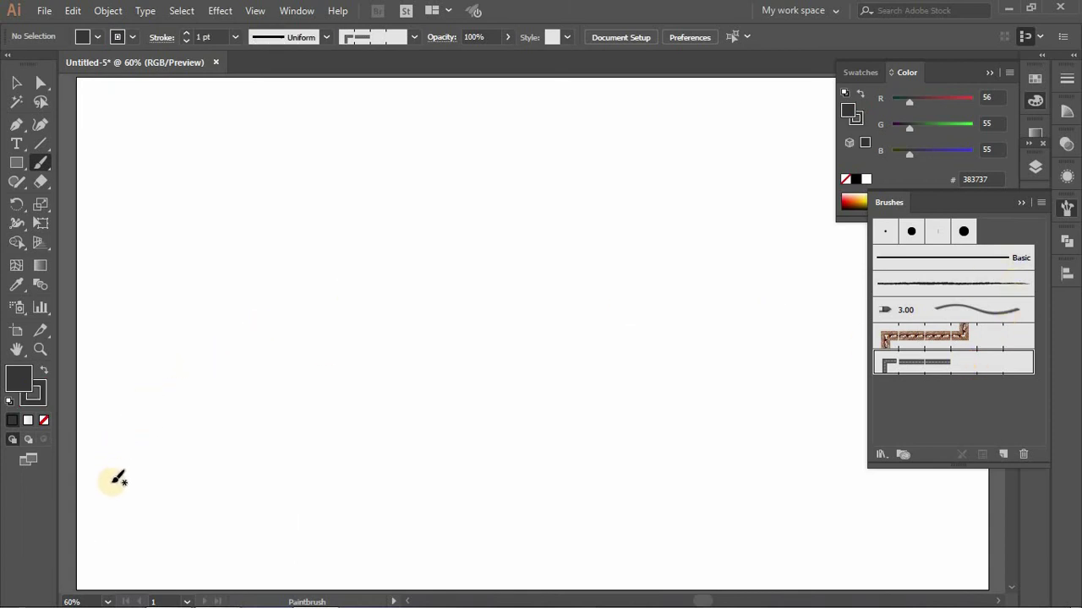
drag(123, 484, 307, 149)
Select the painted road and recolor its stroke from the Swatches panel, keeping the dashes white
click(306, 154)
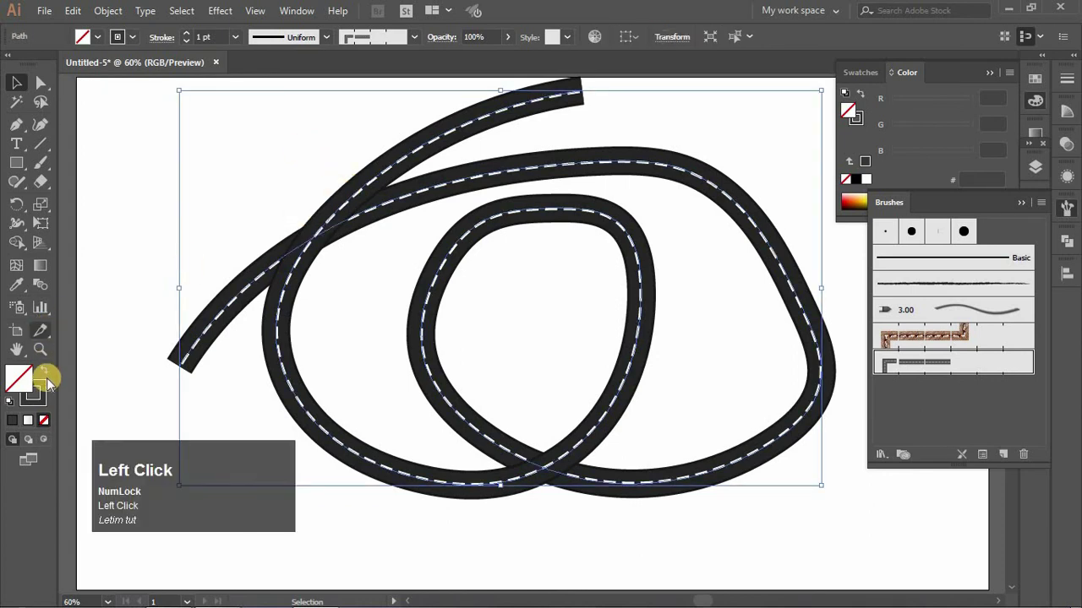
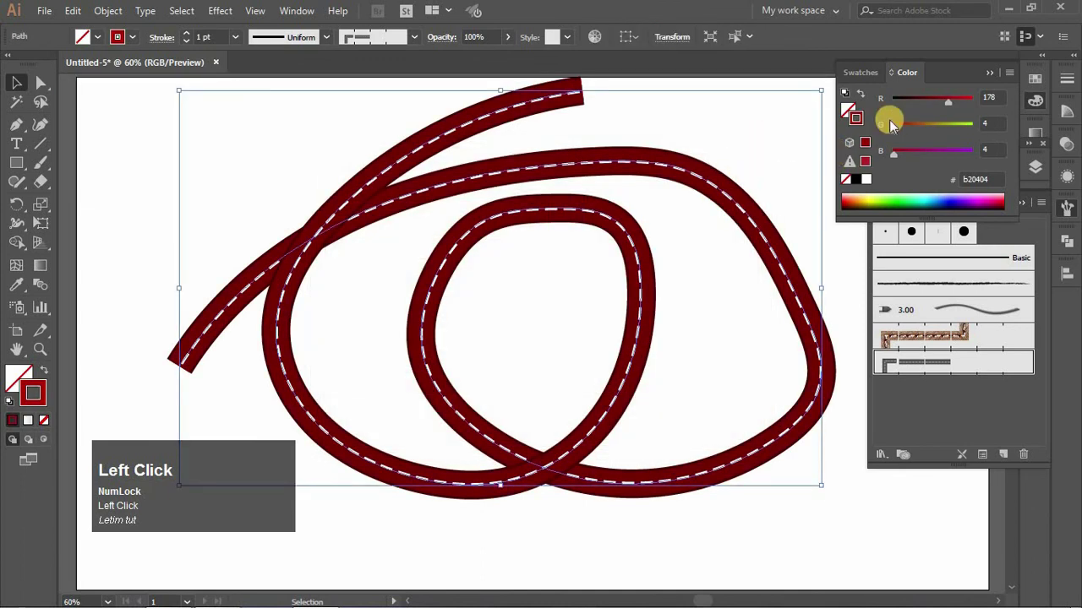
click(885, 90)
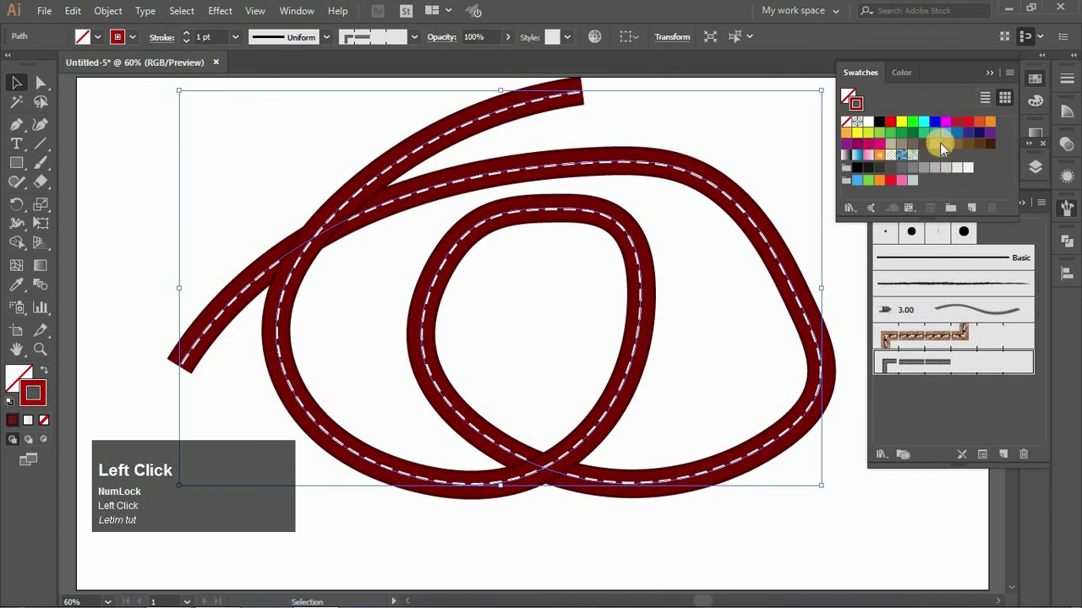